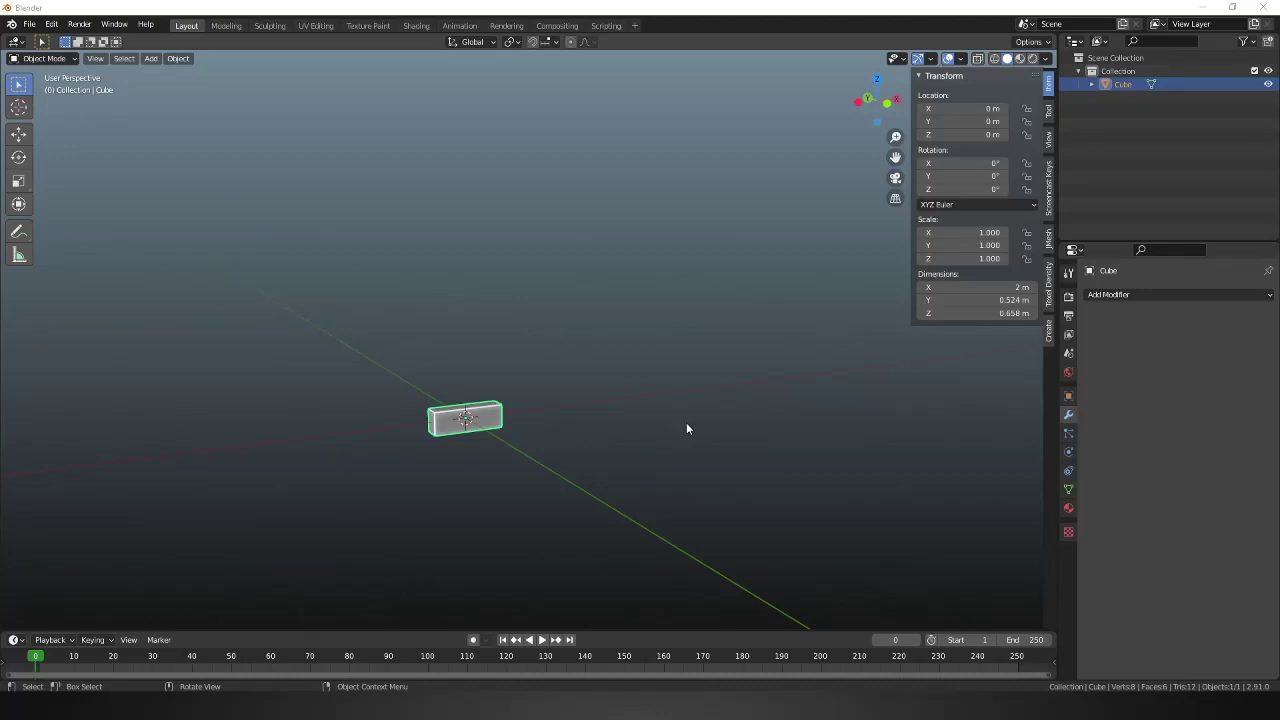
Add an Array modifier with Count 15, stretching the cube into a 30 m brick row.
left_click(1169, 295)
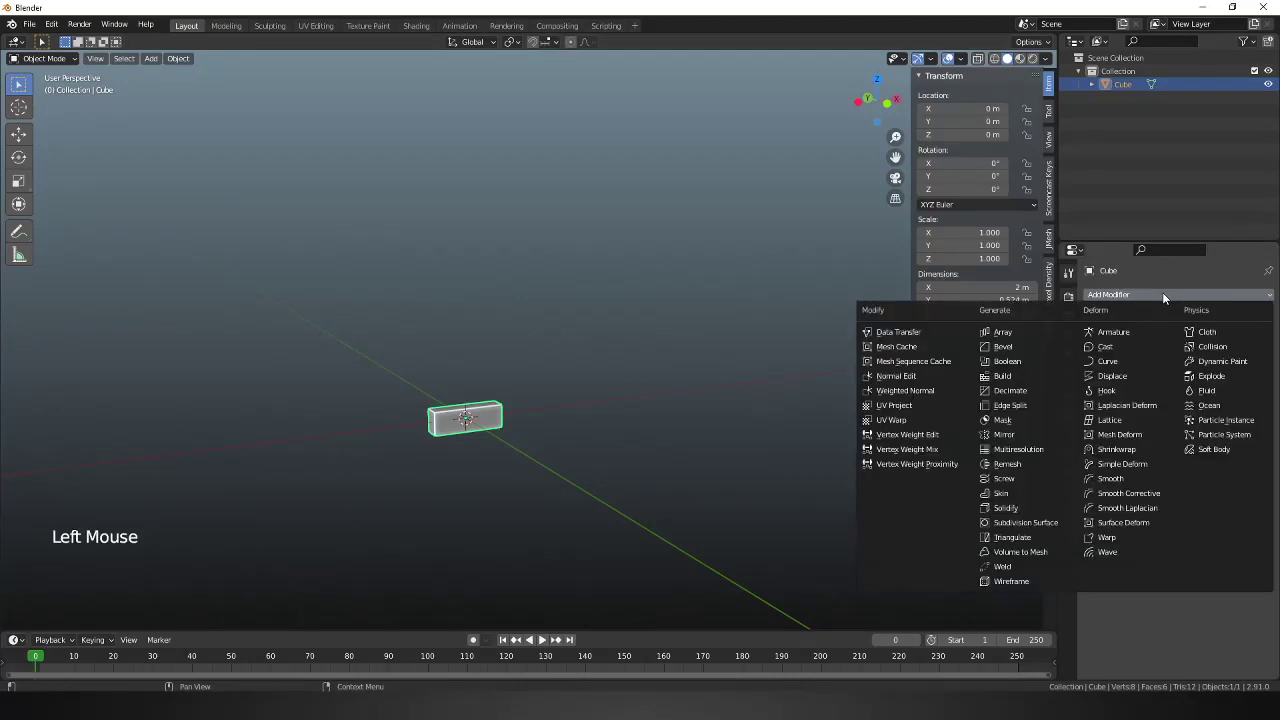
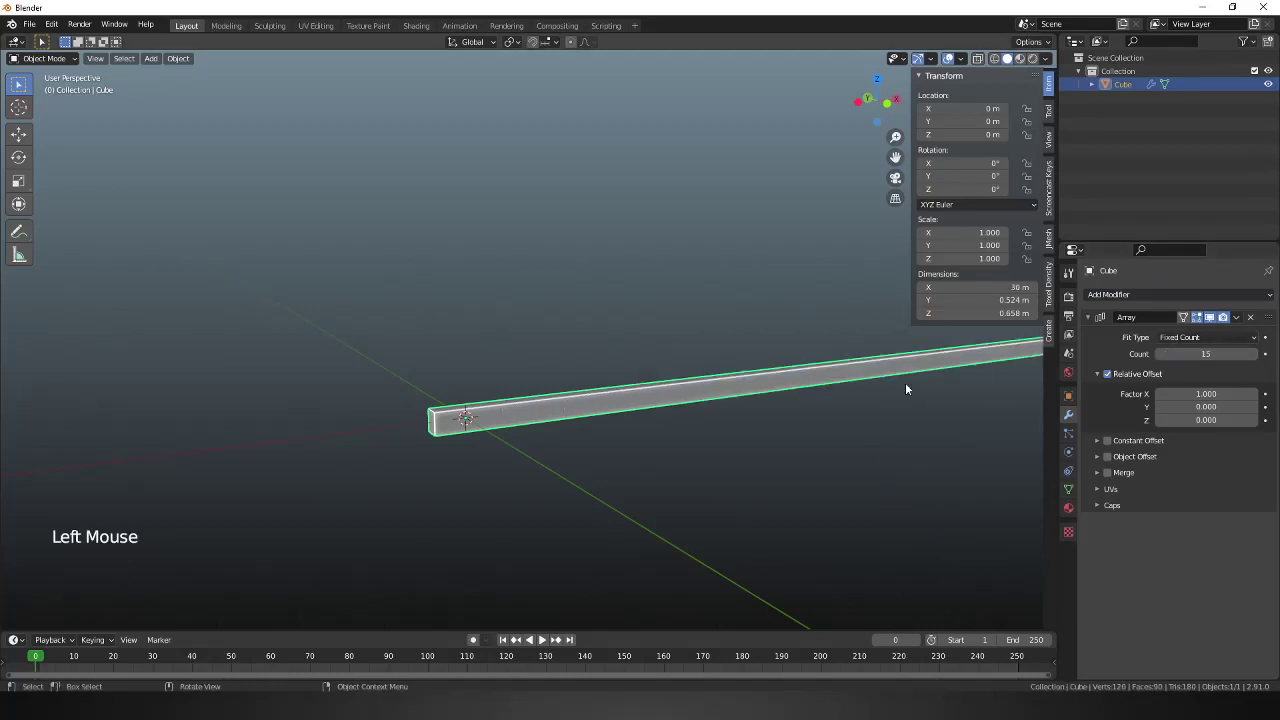
middle_click(802, 365)
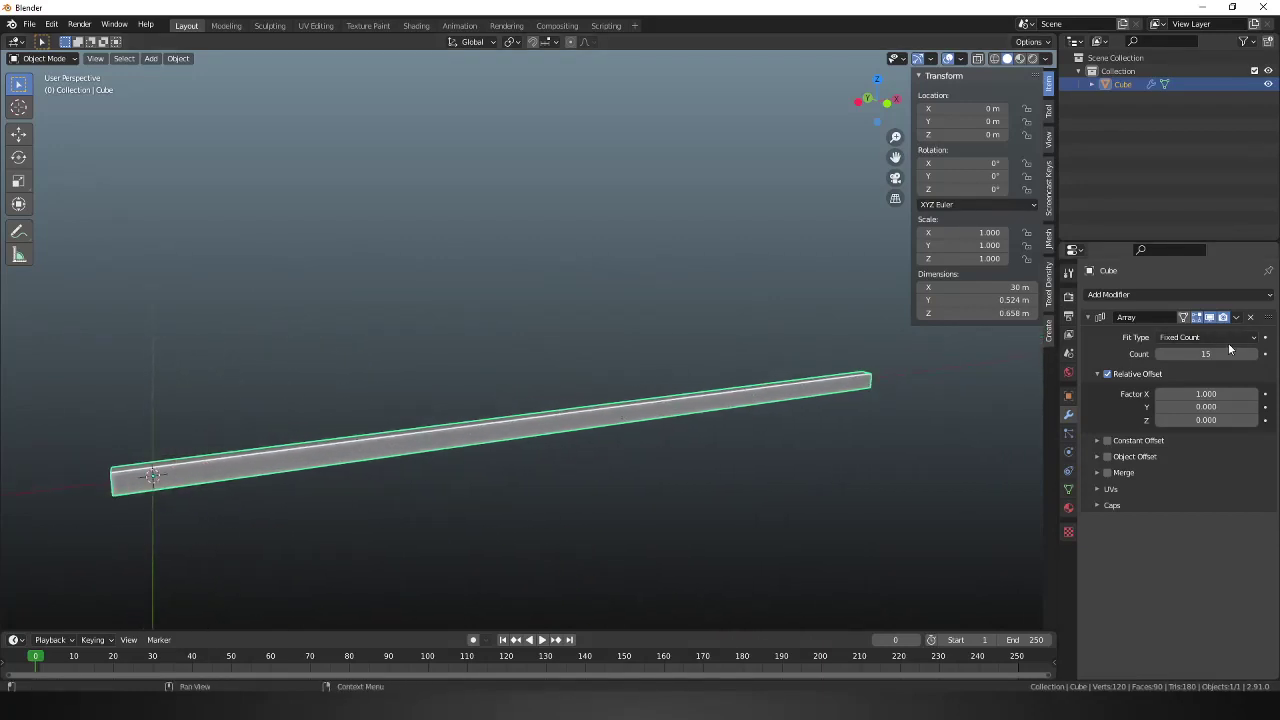
Add a second Array with Count 8, Relative Offset X 0 and Z 1 to stack the rows.
left_click(1145, 294)
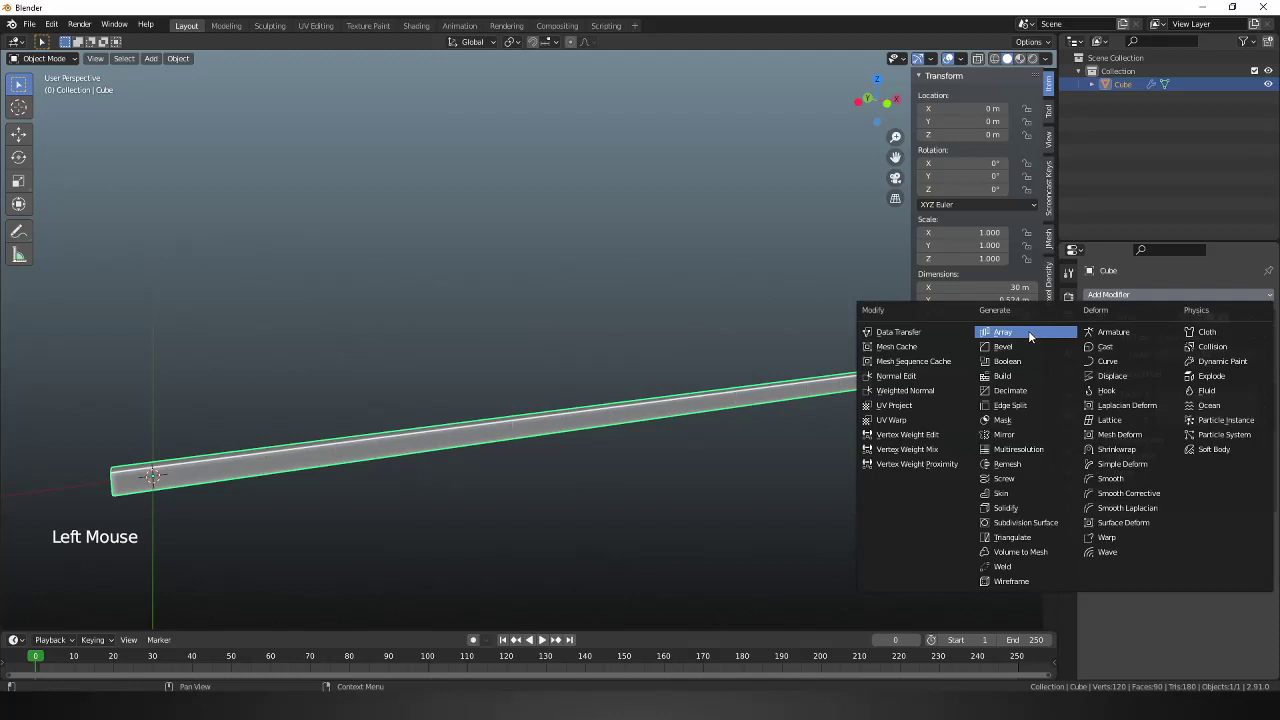
scroll("down", 3)
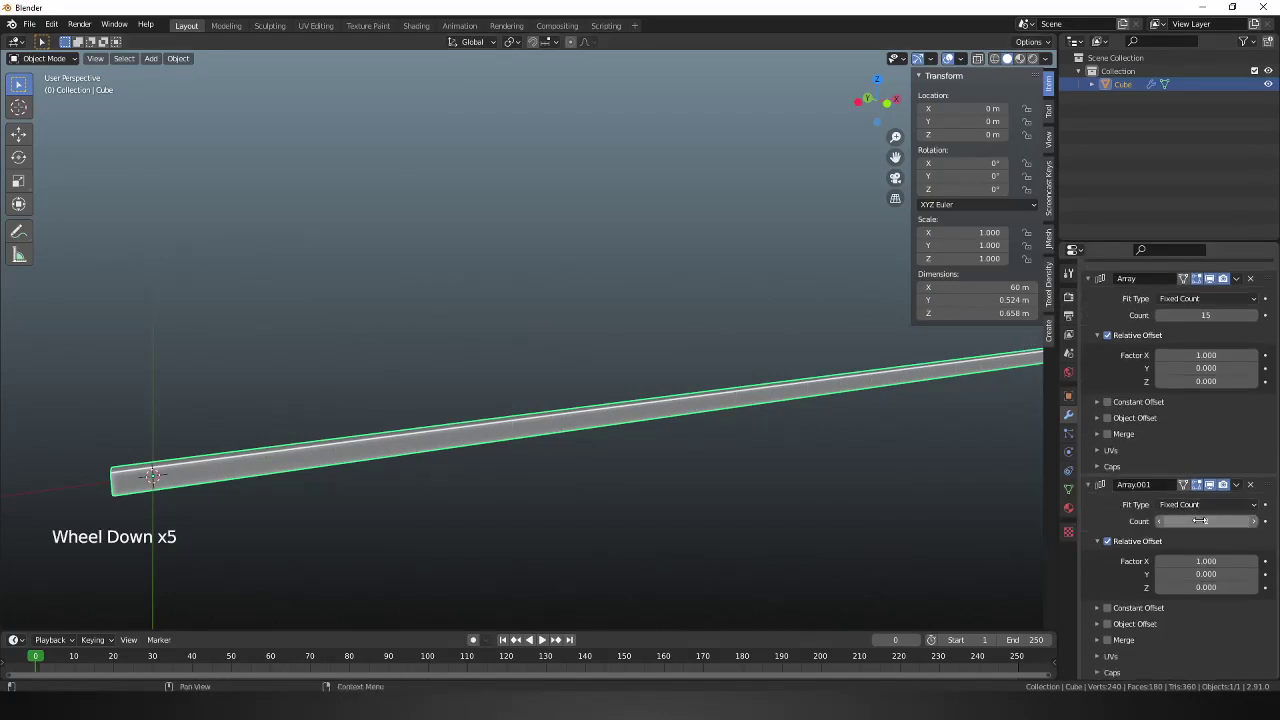
left_click(1124, 504)
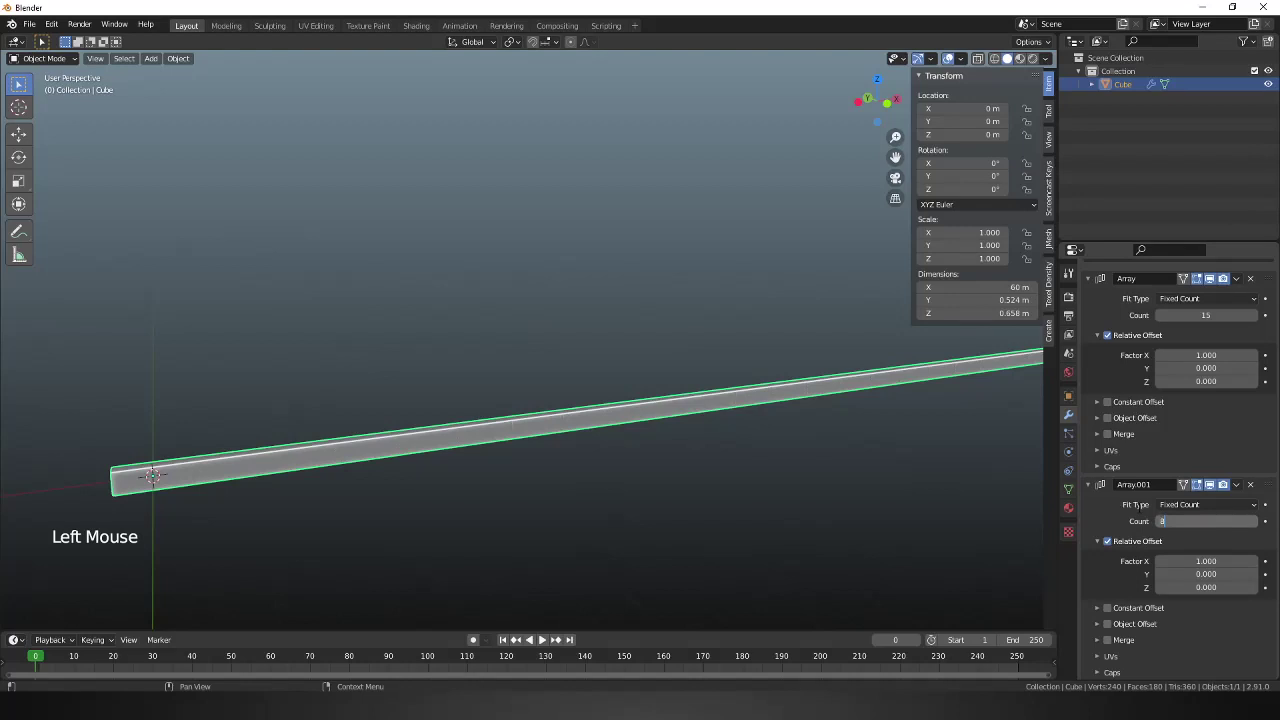
left_click(1124, 504)
left_click(1124, 504)
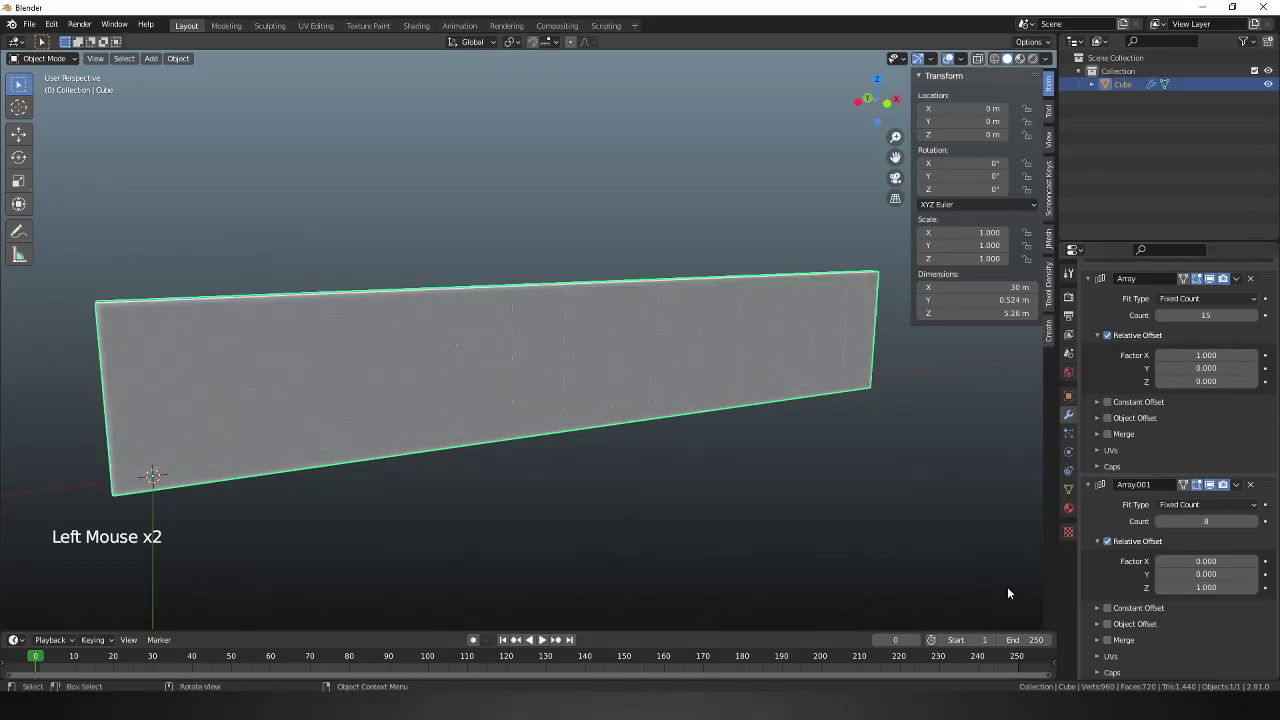
middle_click(1124, 504)
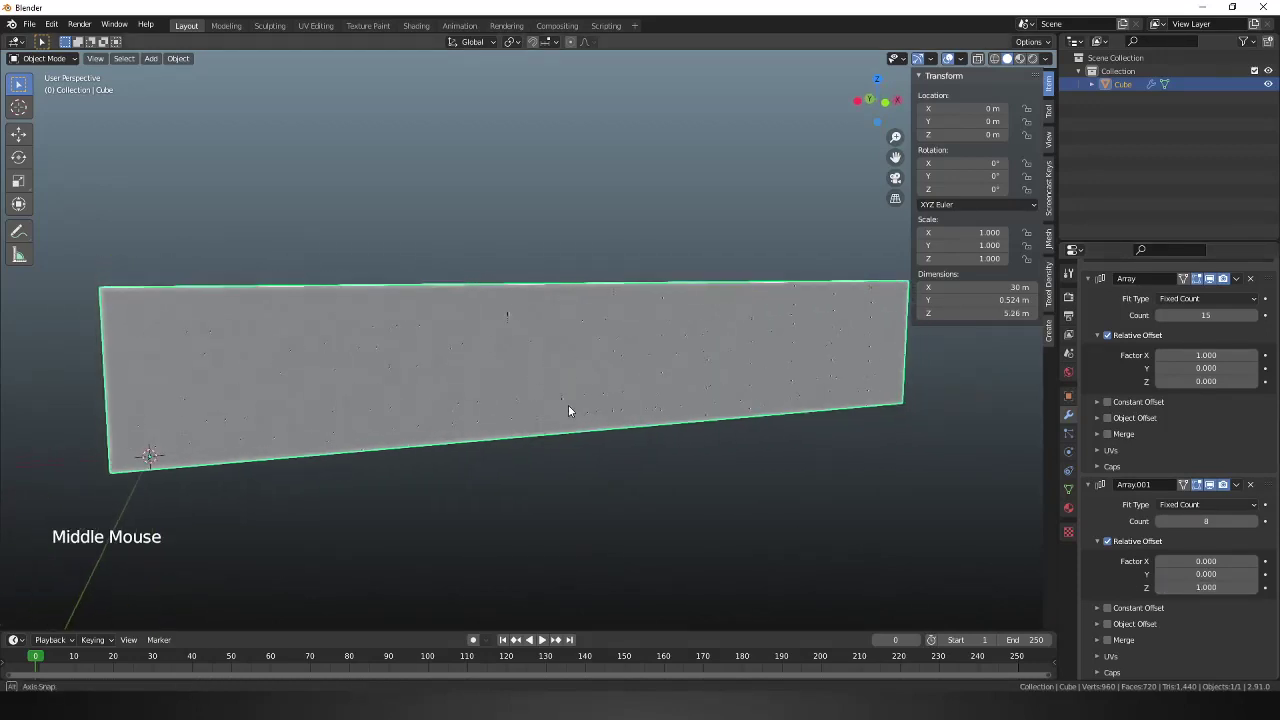
Apply both Array modifiers so the 8-row wall becomes real geometry.
left_click(1124, 504)
left_click(1239, 316)
middle_click(708, 393)
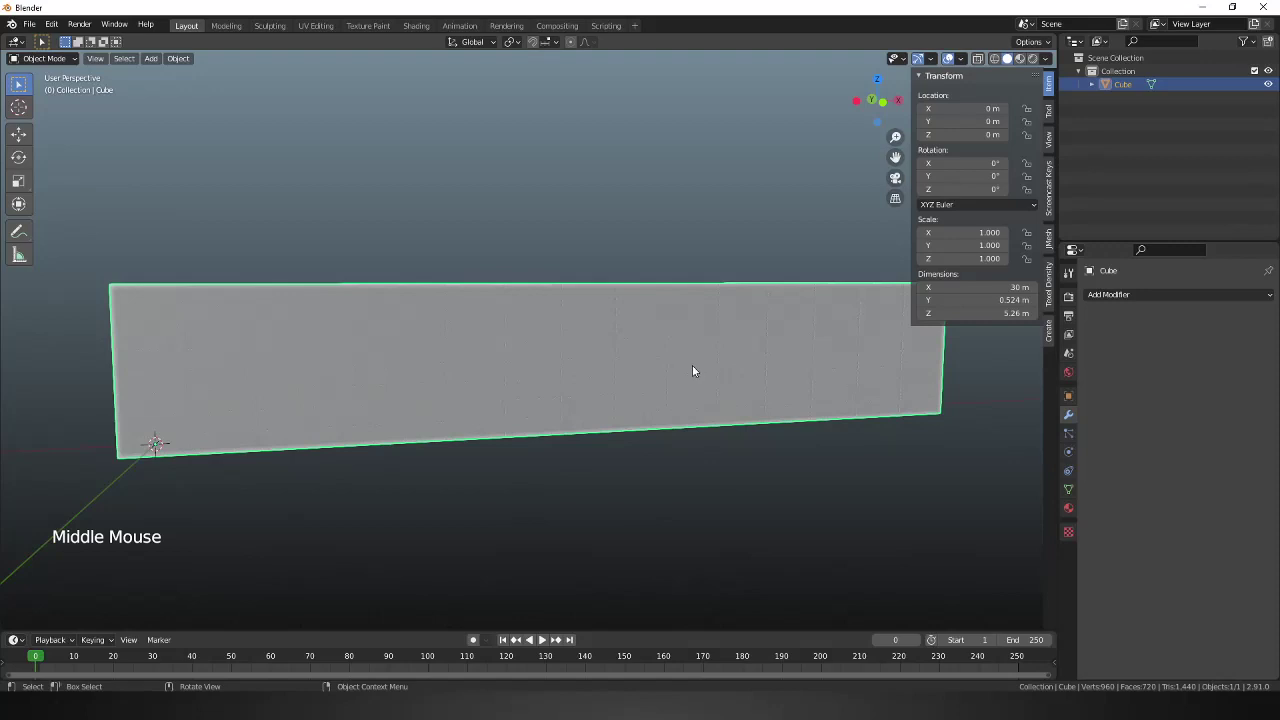
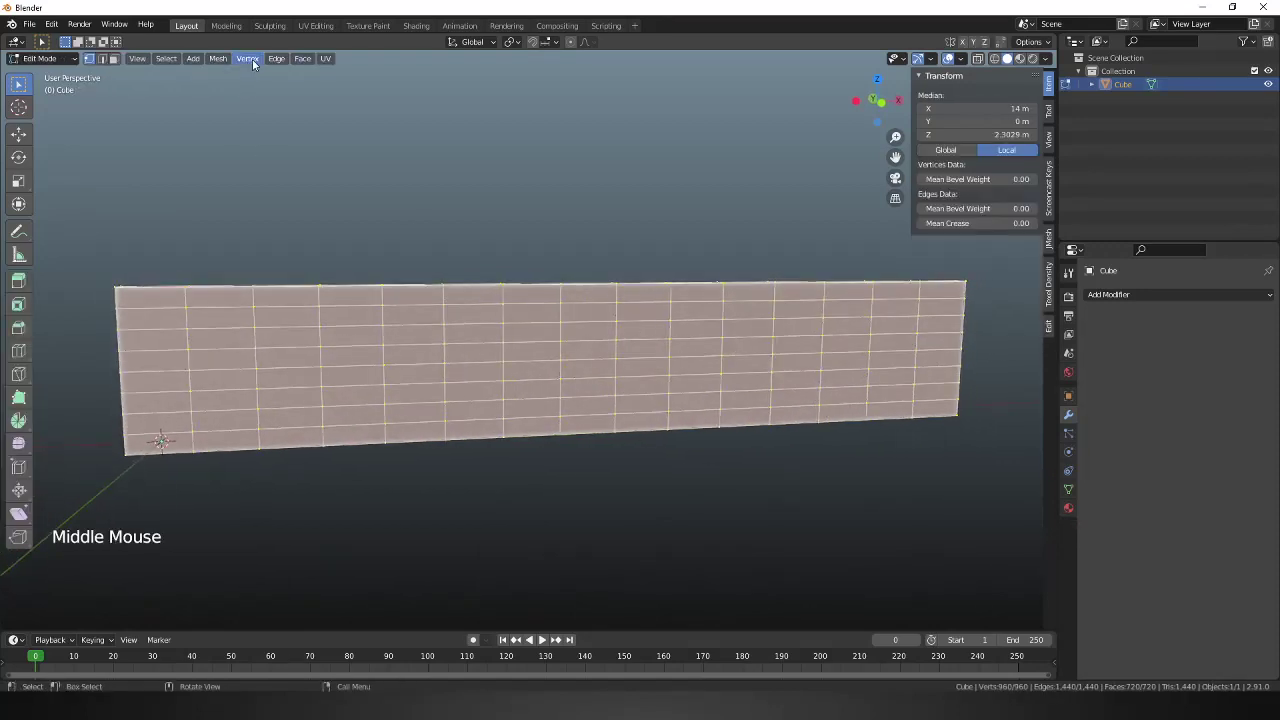
Run Mesh > Transform > Randomize on all vertices to make the bricks irregular.
left_click(213, 60)
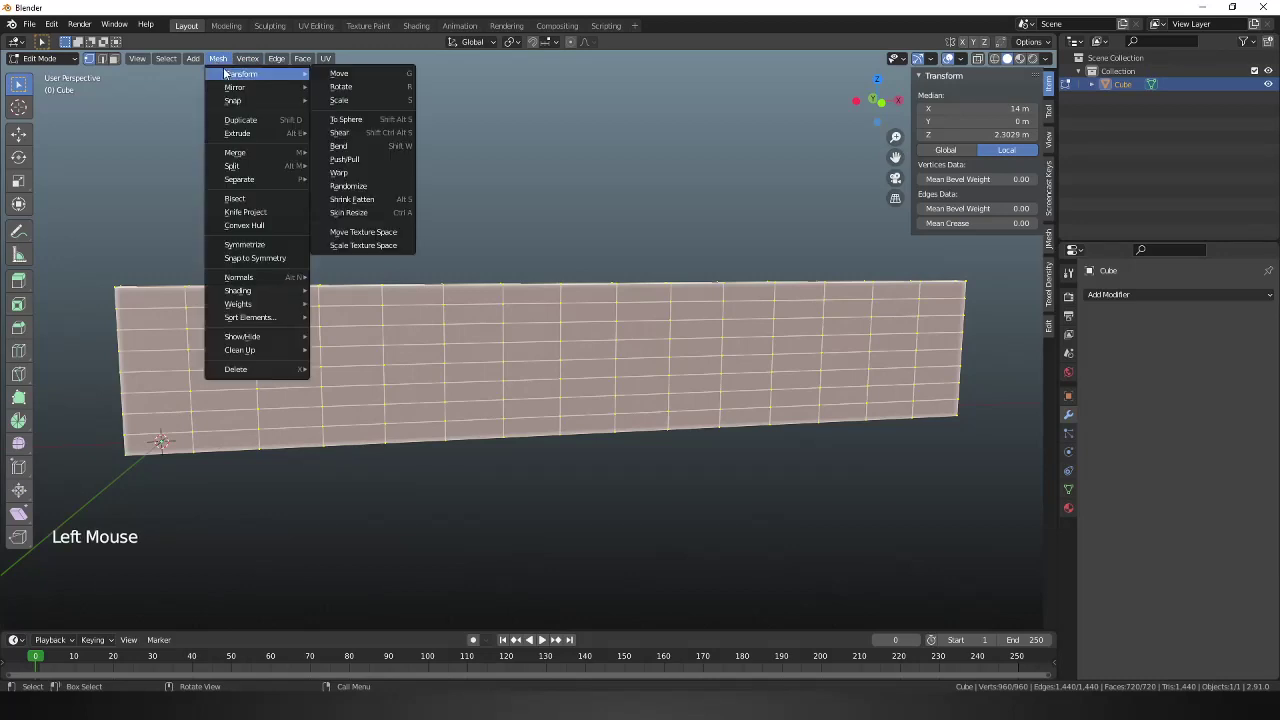
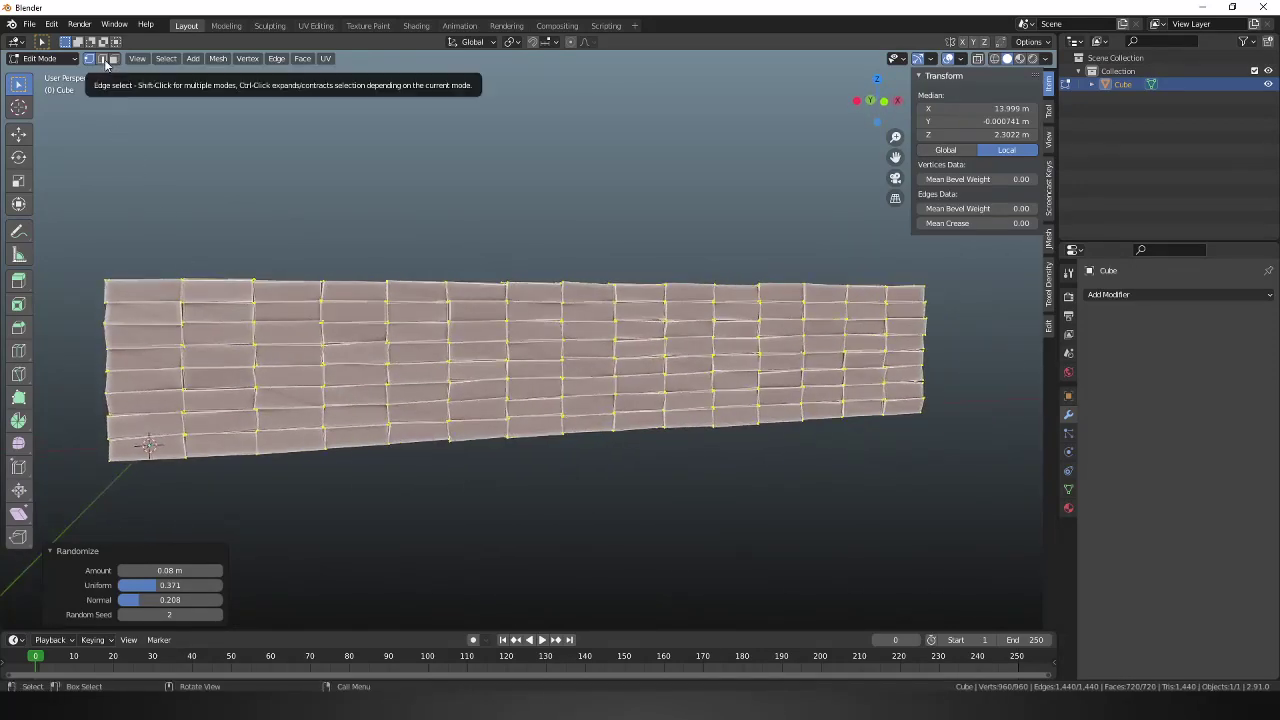
Bevel all brick edges in edge select mode, then return to Object Mode.
left_click(114, 66)
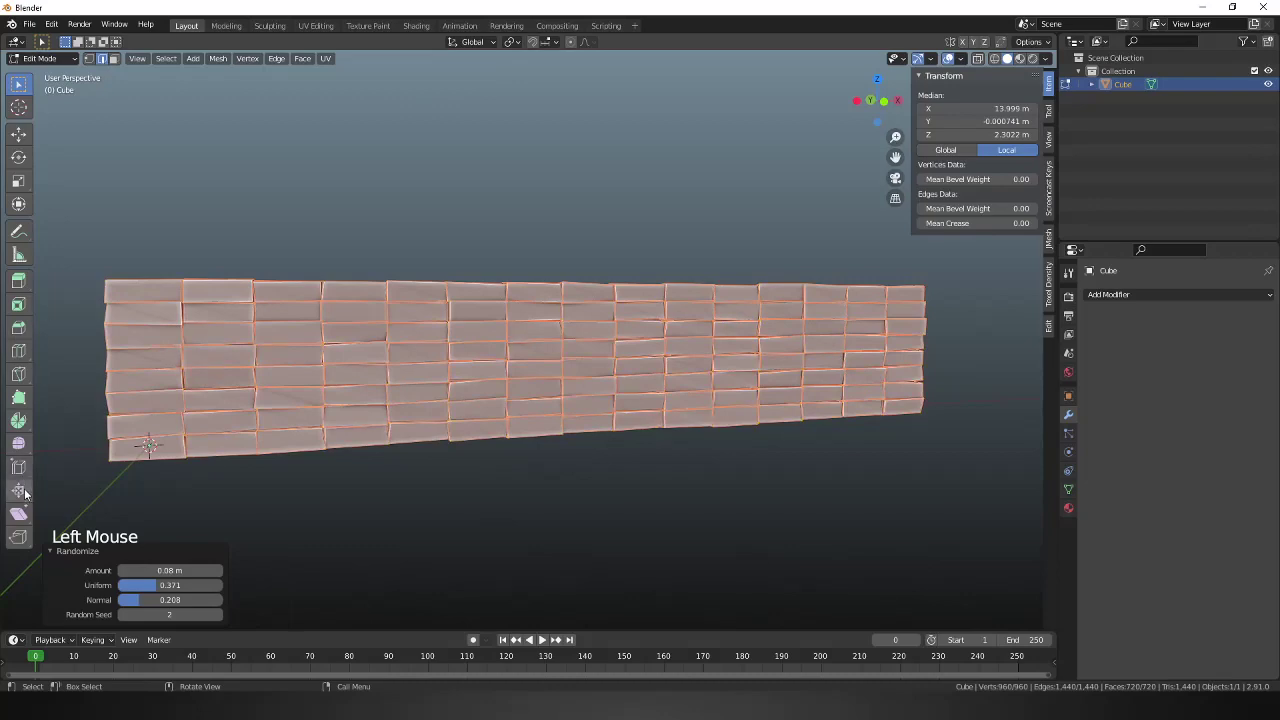
left_click(23, 327)
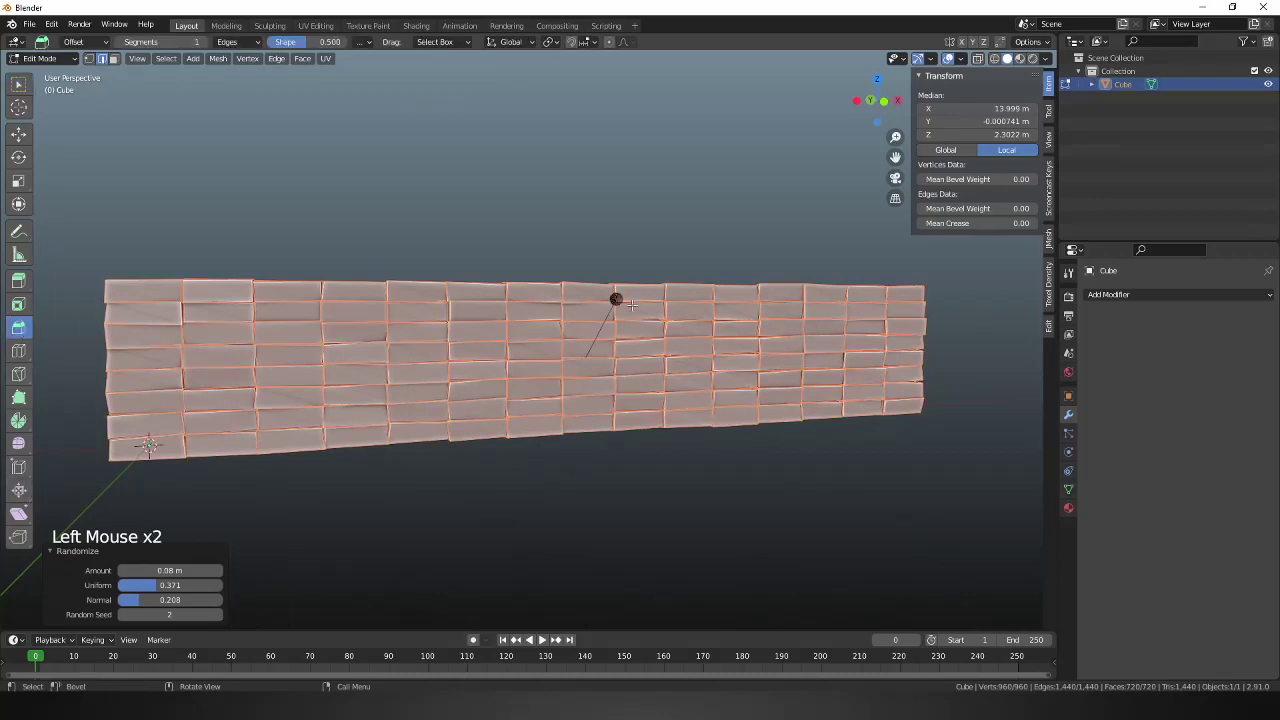
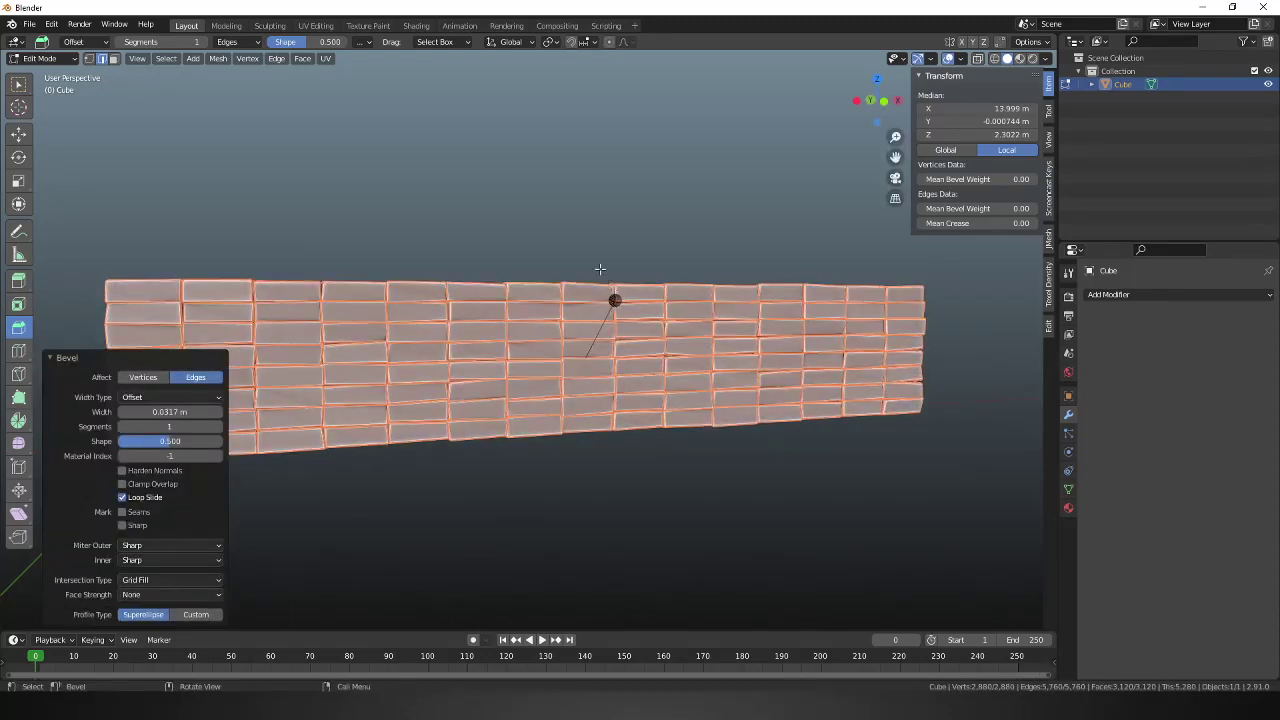
left_click(48, 360)
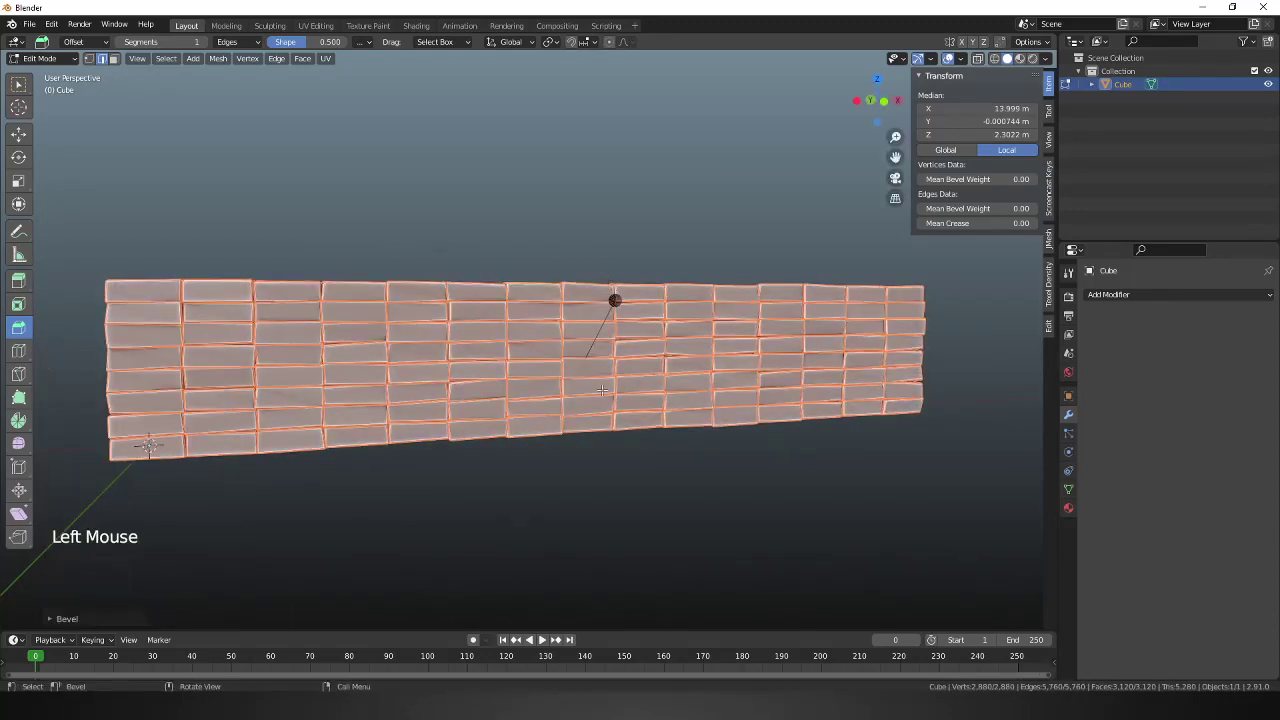
key("Tab")
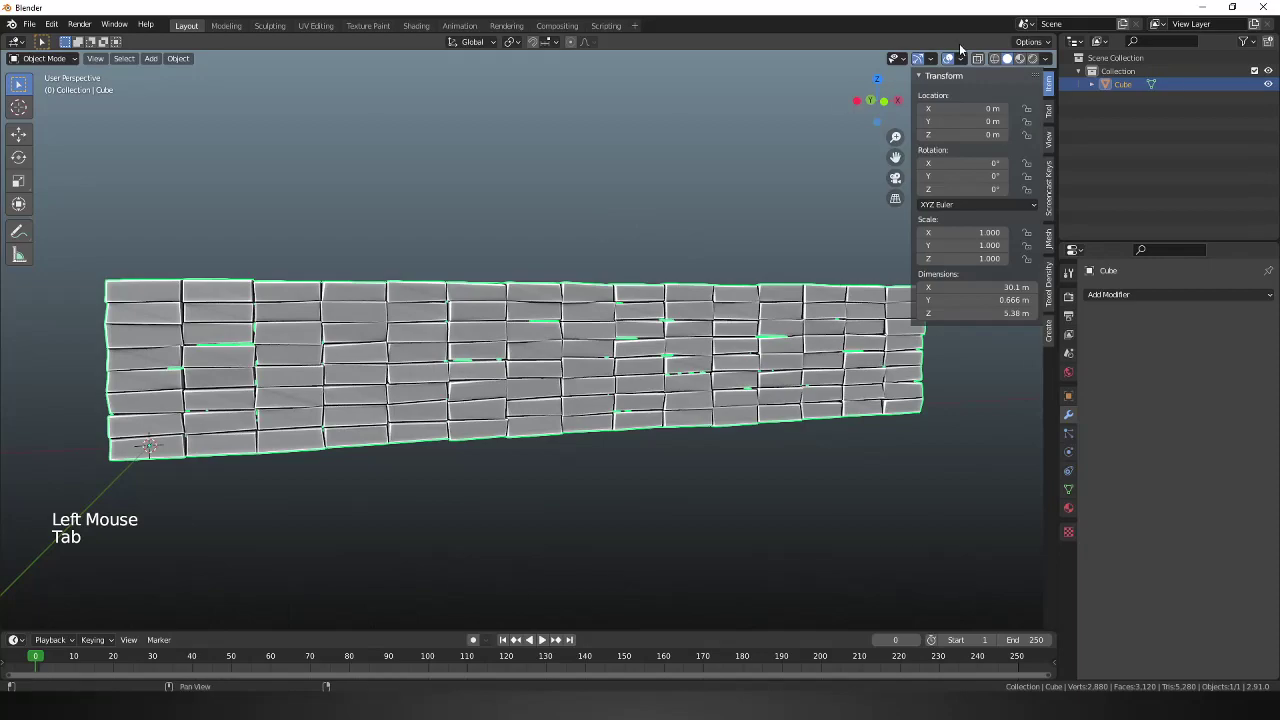
Hide the viewport overlays and orbit to inspect the beveled bricks.
left_click(959, 61)
middle_click(753, 192)
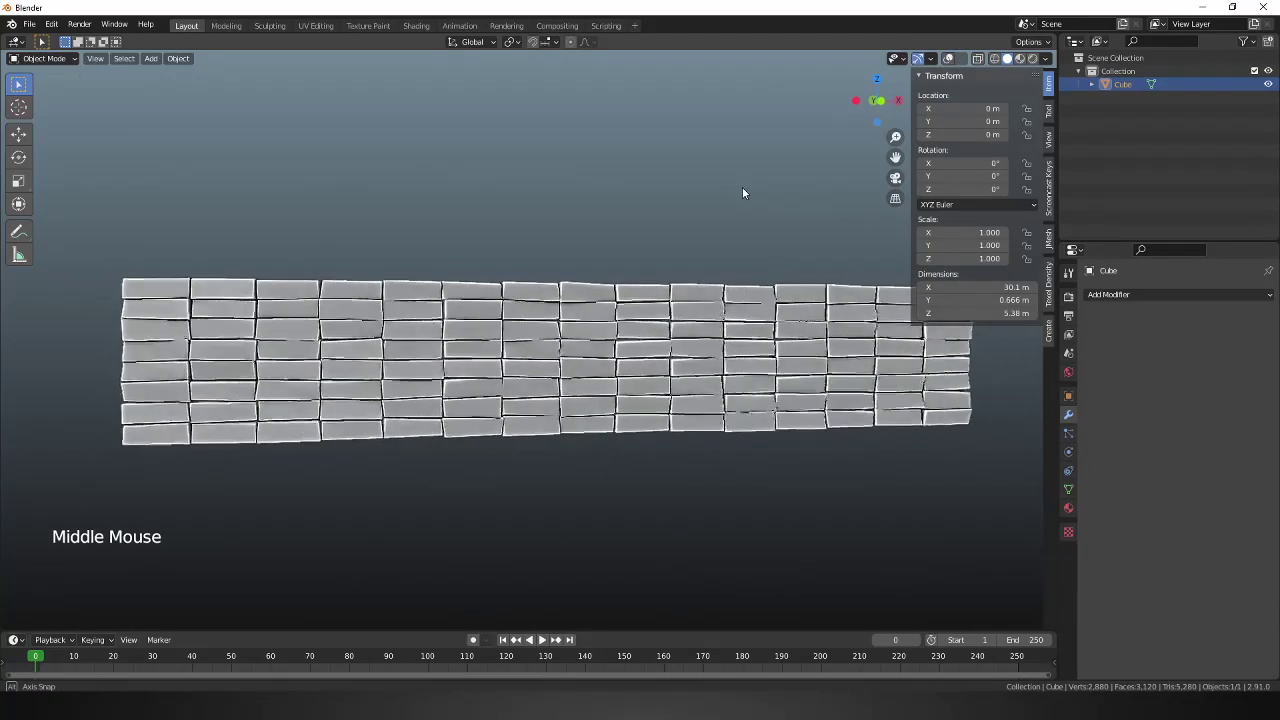
middle_click(752, 218)
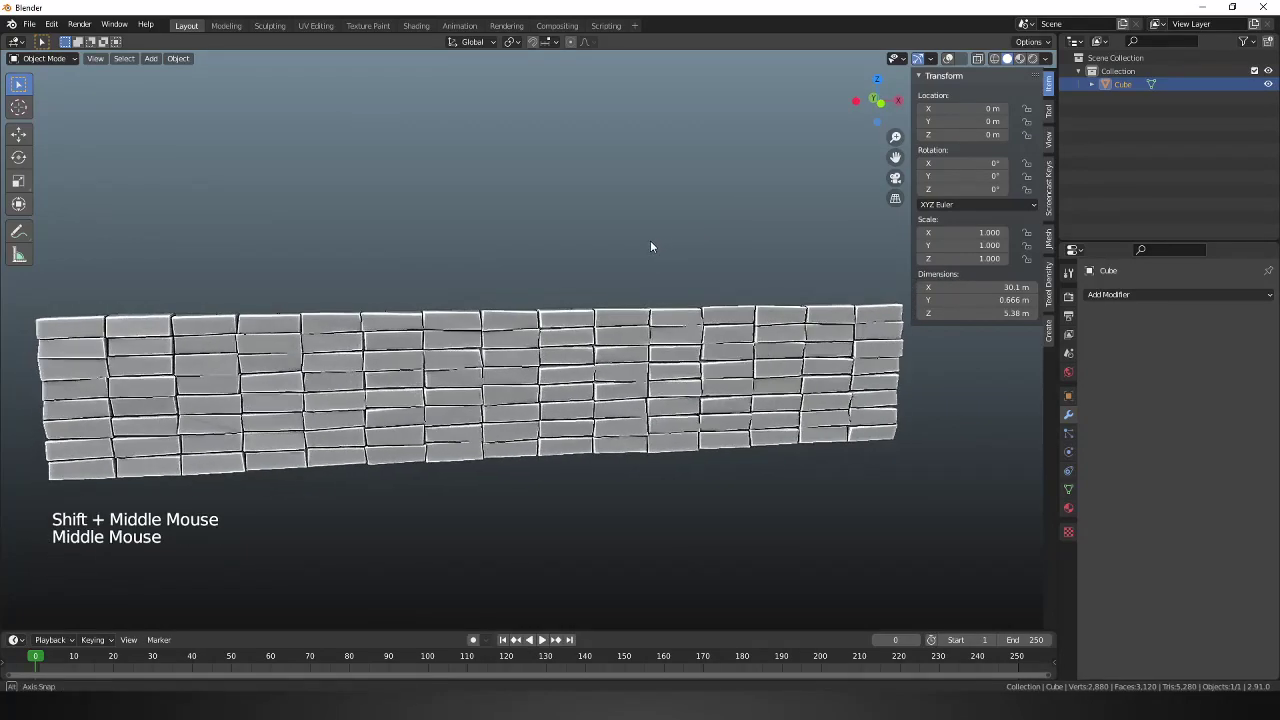
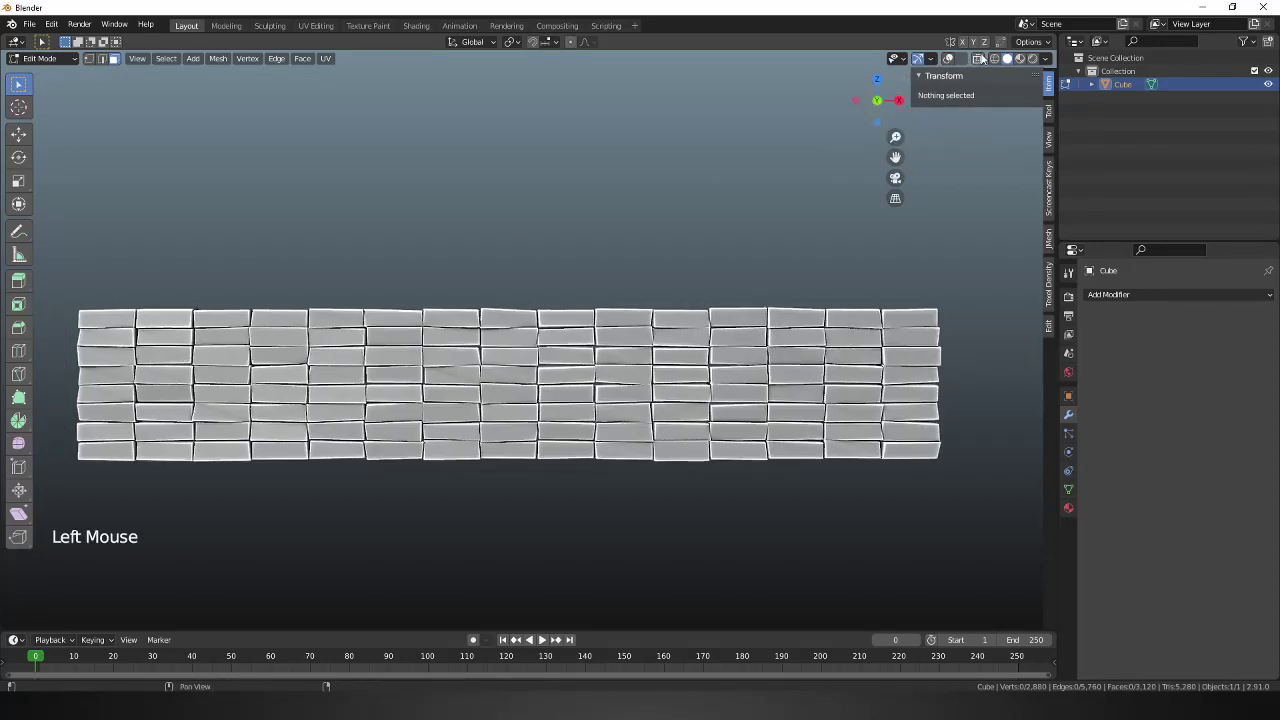
Switch to face select with X-ray on and view the wall from the front.
left_click(980, 59)
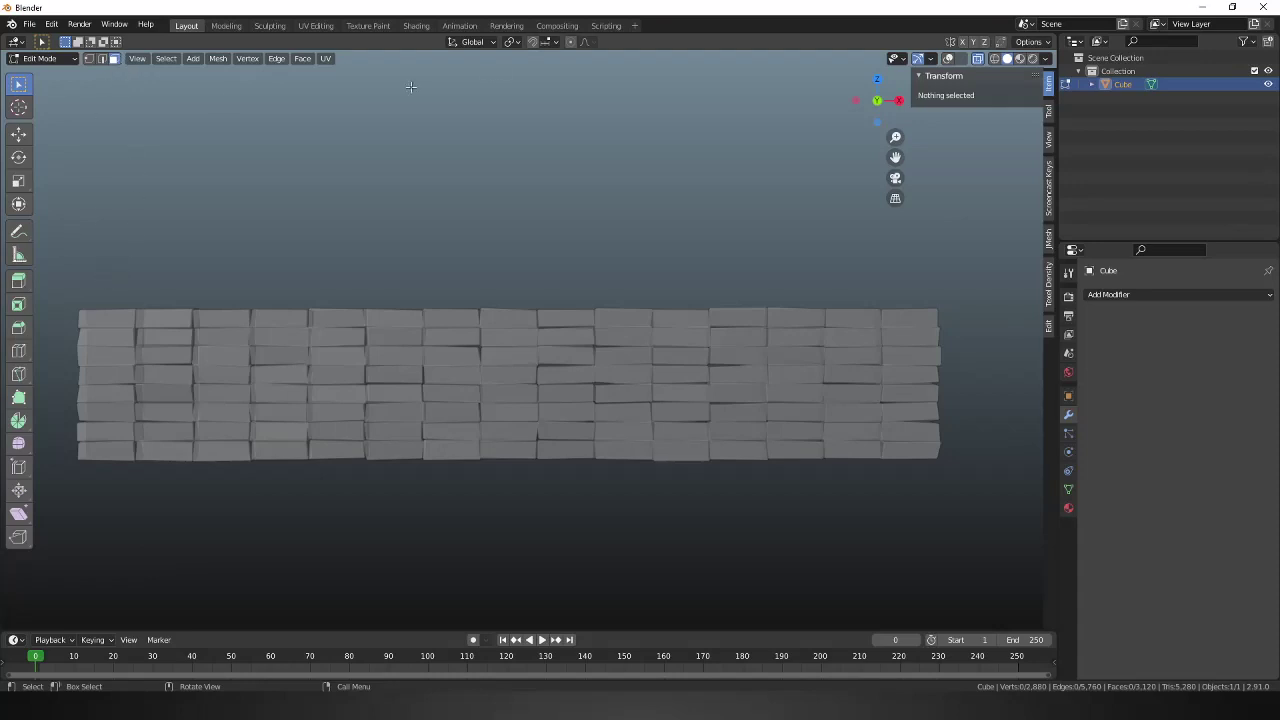
left_click(947, 60)
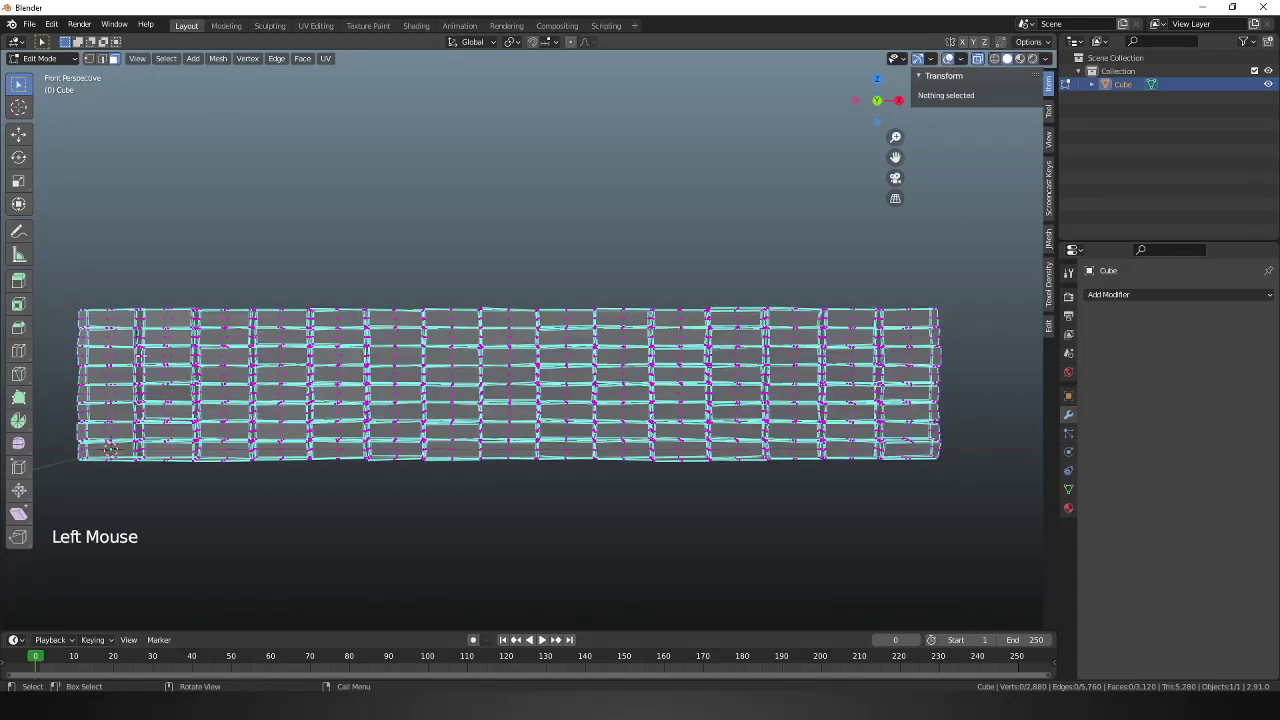
key("KP_5")
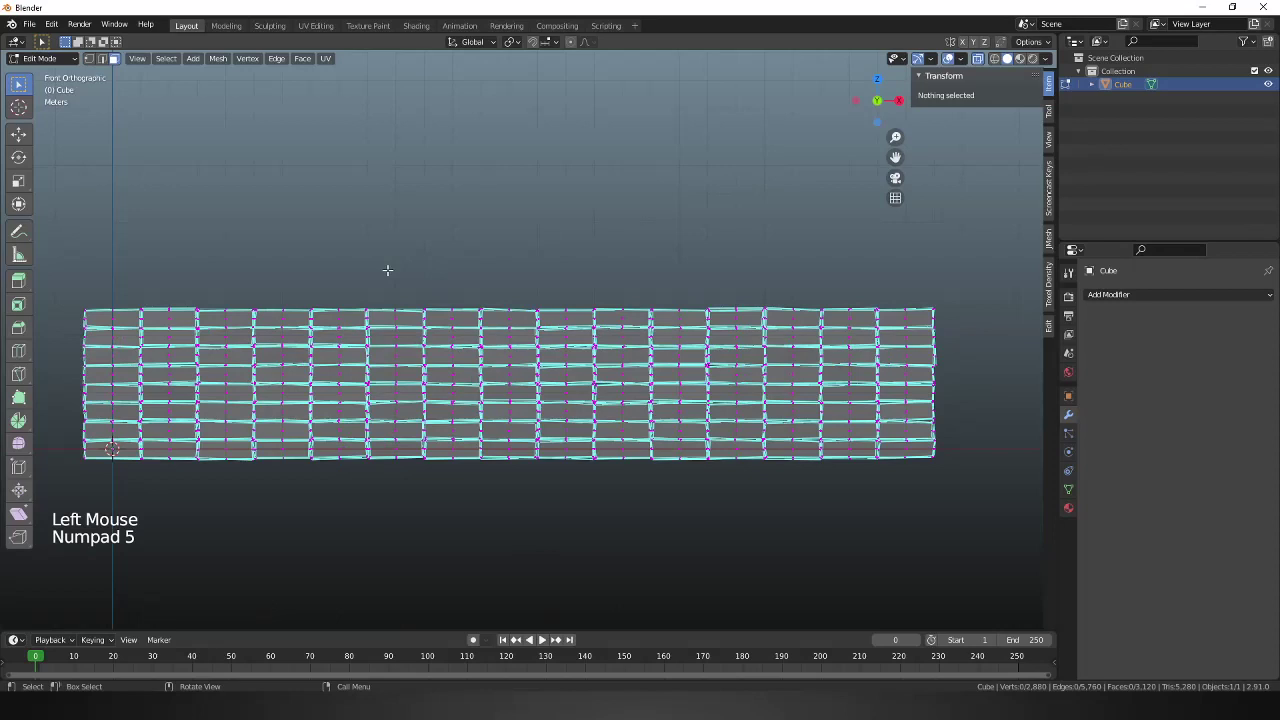
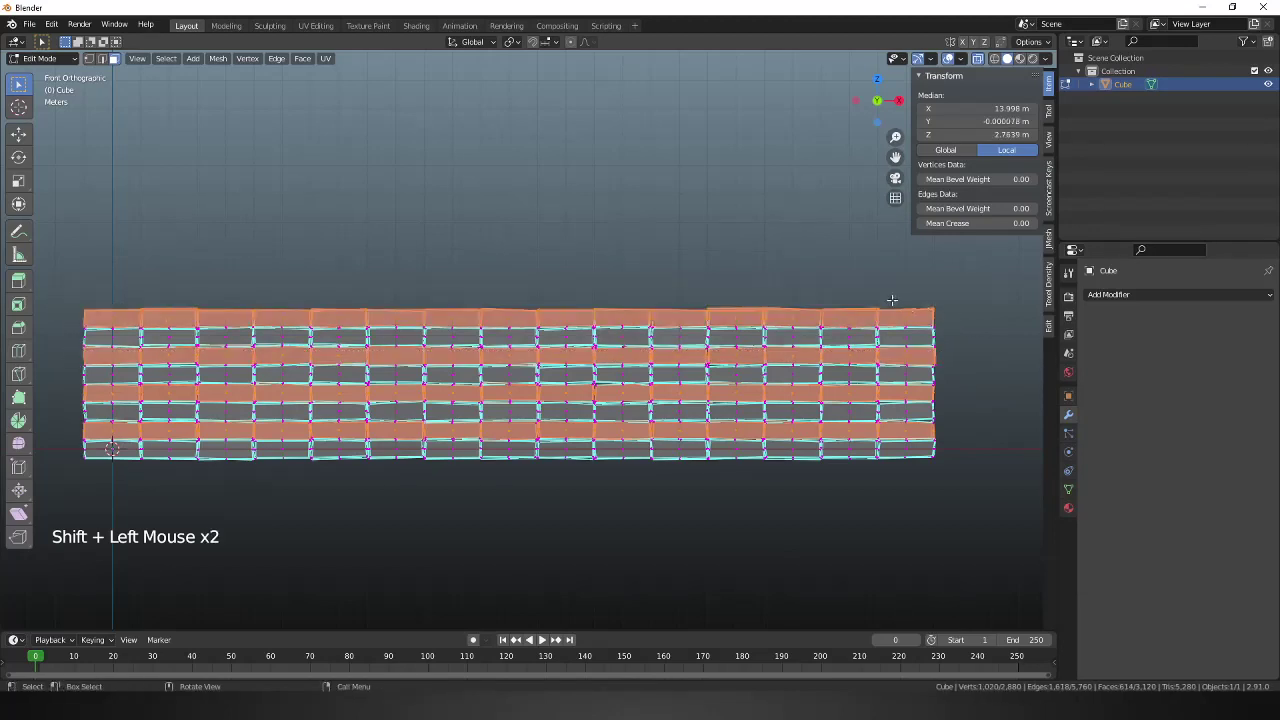
Grow the selection to complete alternate brick rows and move them along X with G.
key("ctrl+KP_Add")
key("ctrl+KP_Add")
key("ctrl+KP_Add")
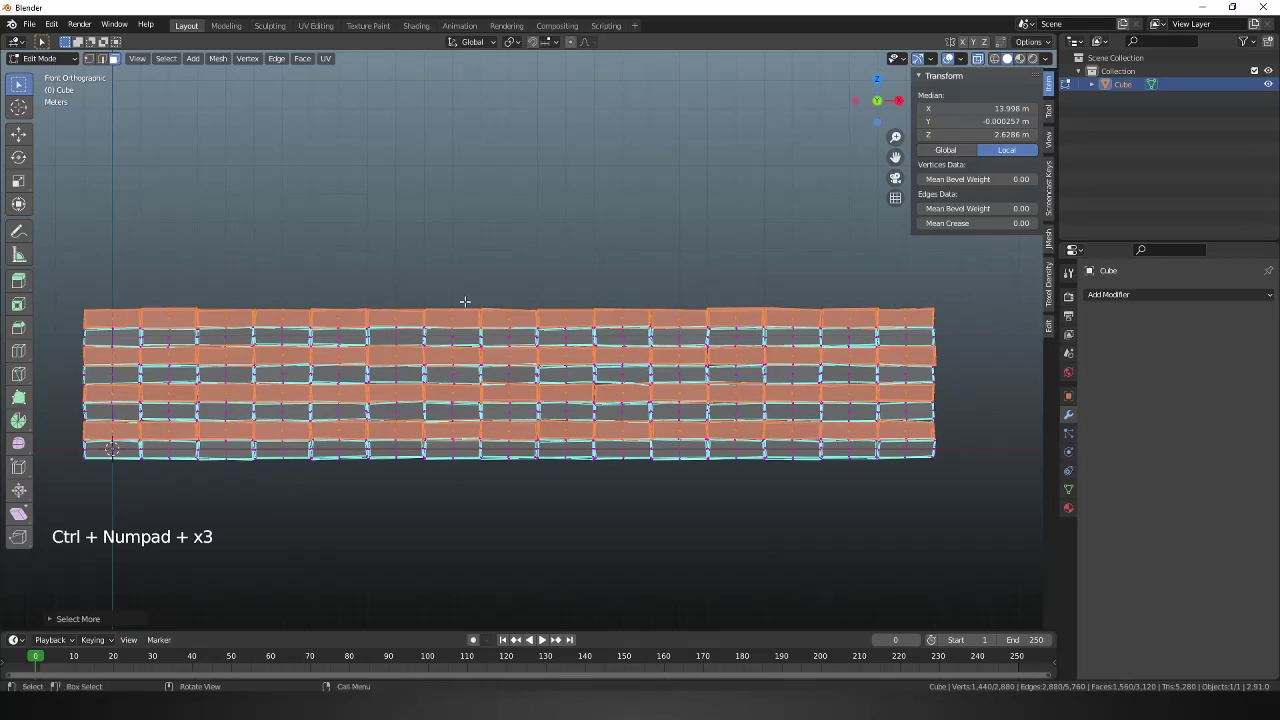
key("g")
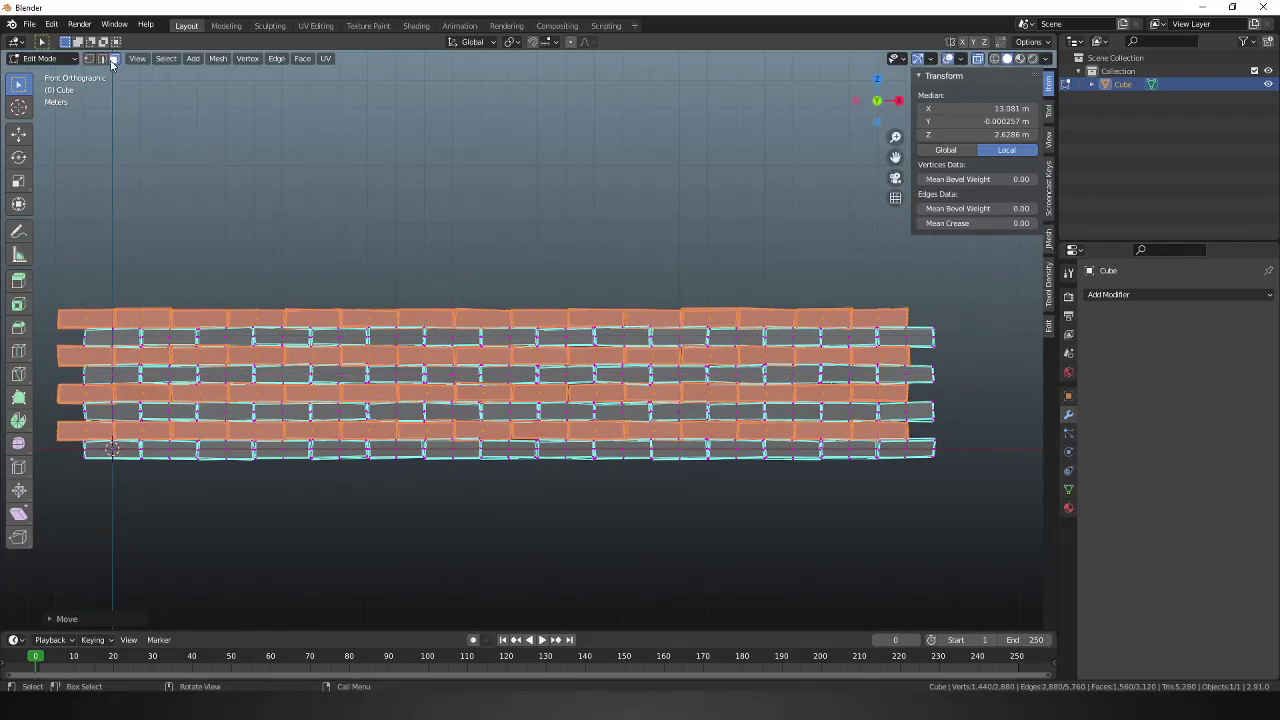
Return to Object Mode and orbit around the finished 31 m staggered wall.
key("Tab")
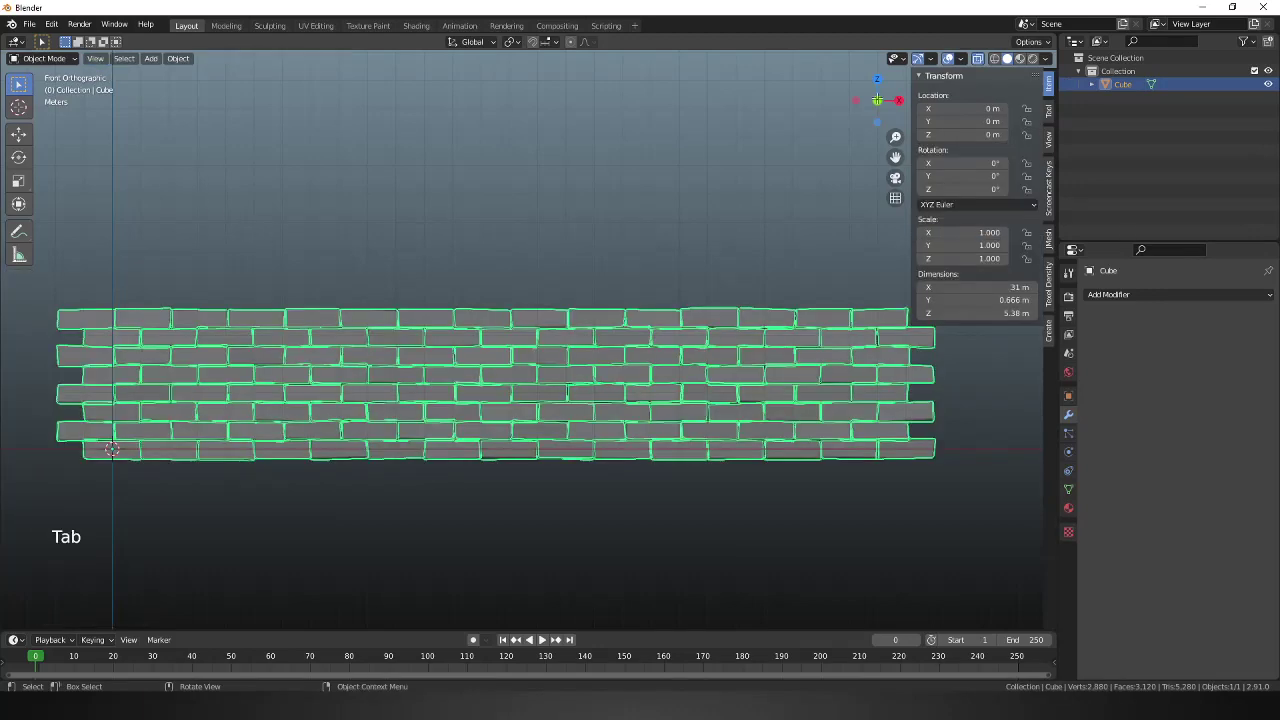
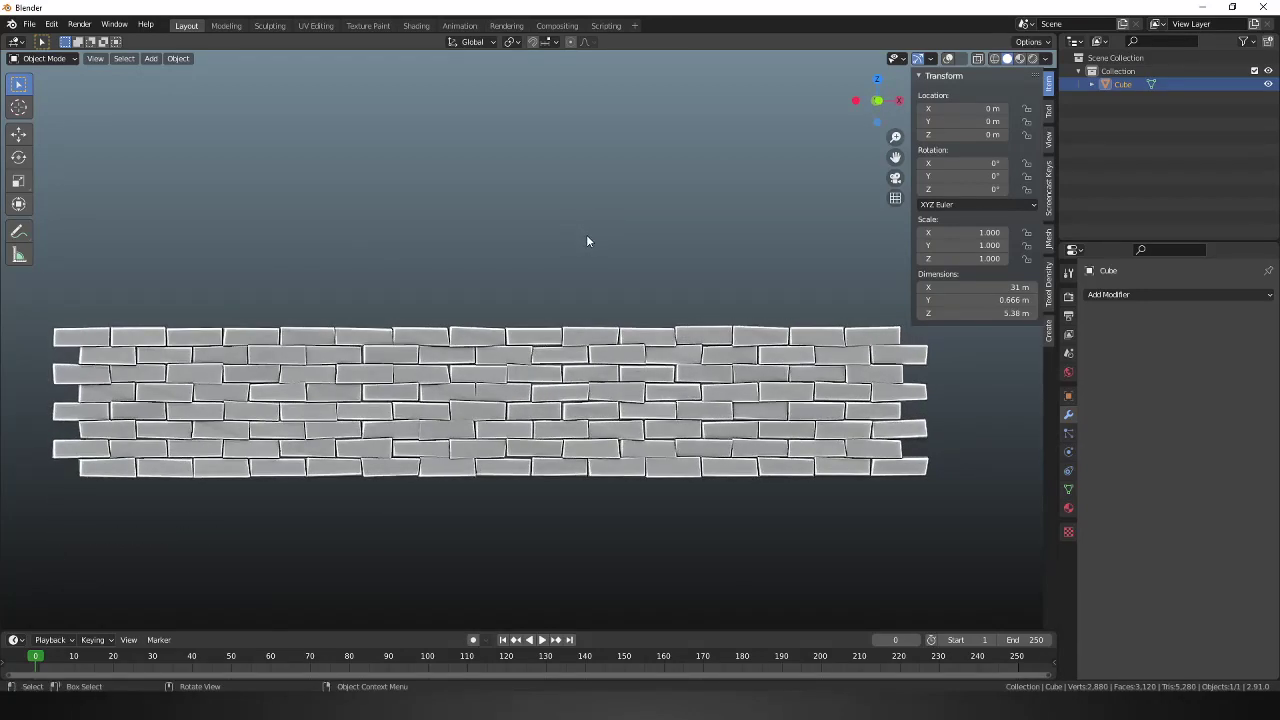
middle_click(537, 259)
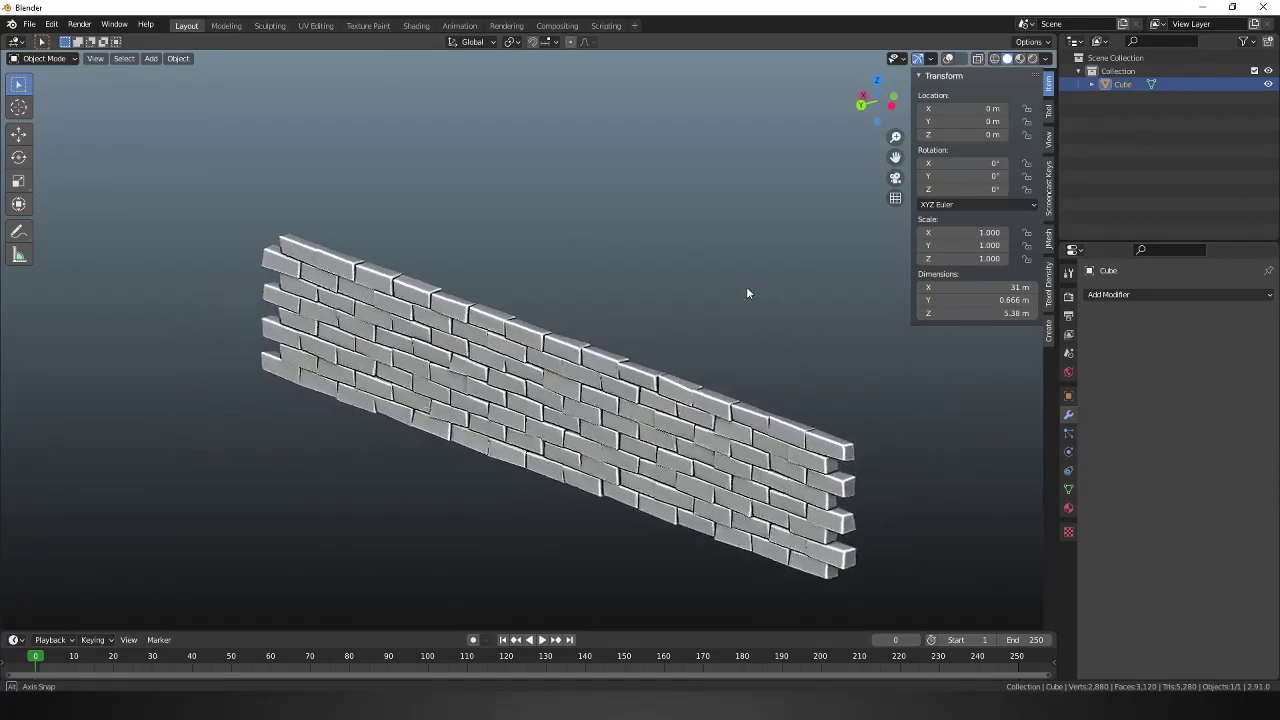
middle_click(754, 276)
middle_click(653, 270)
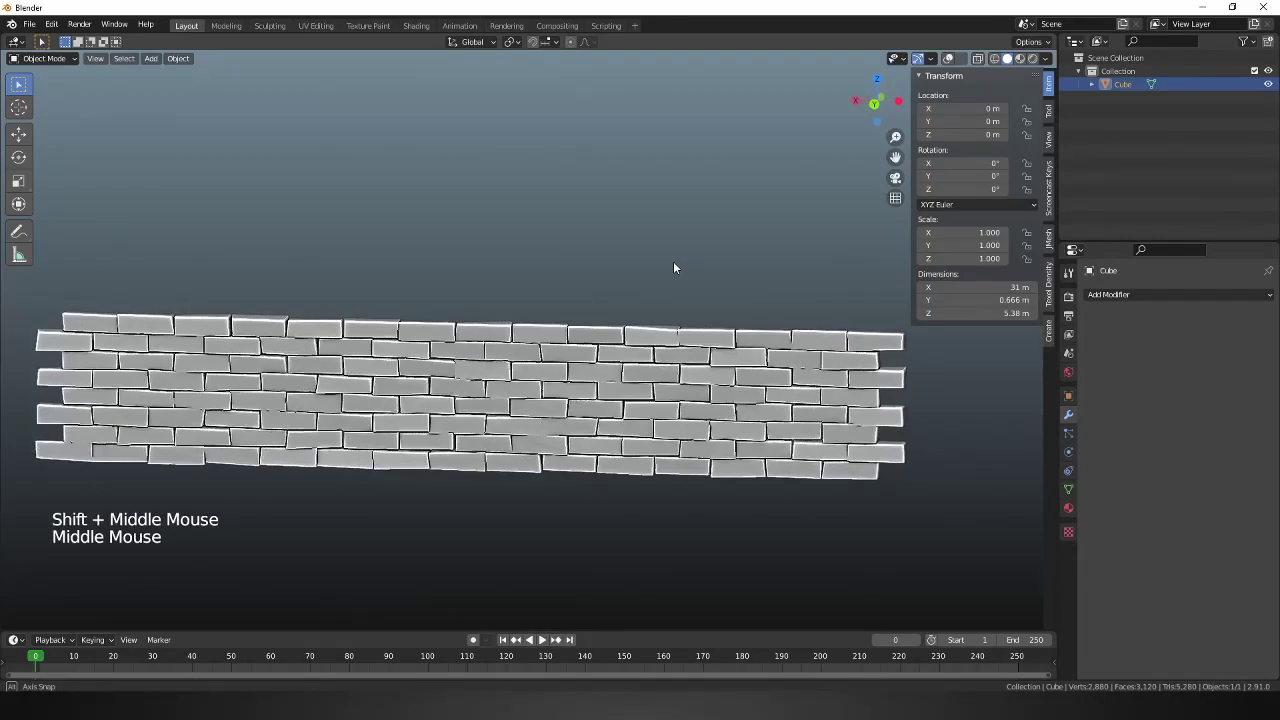